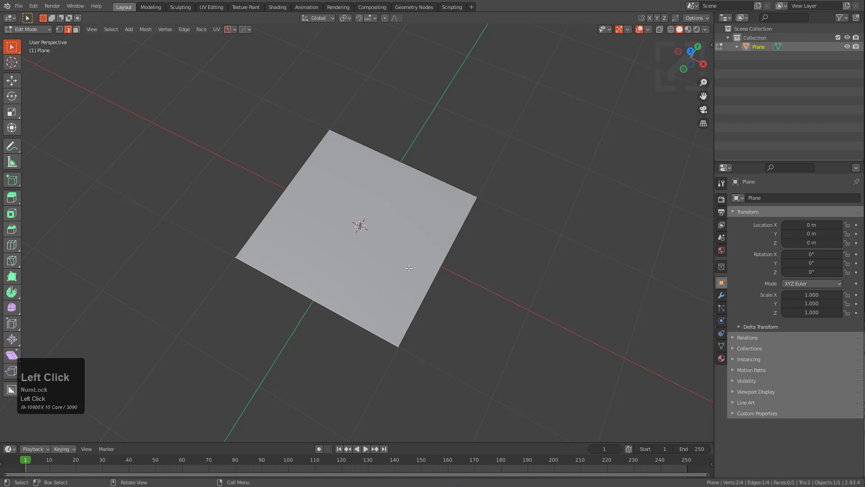
Step: Round off the plane's corner with a HardOps vertex bevel and confirm it
{"action": "key", "text": "q"}
{"action": "left_click", "coordinate": [439, 260]}
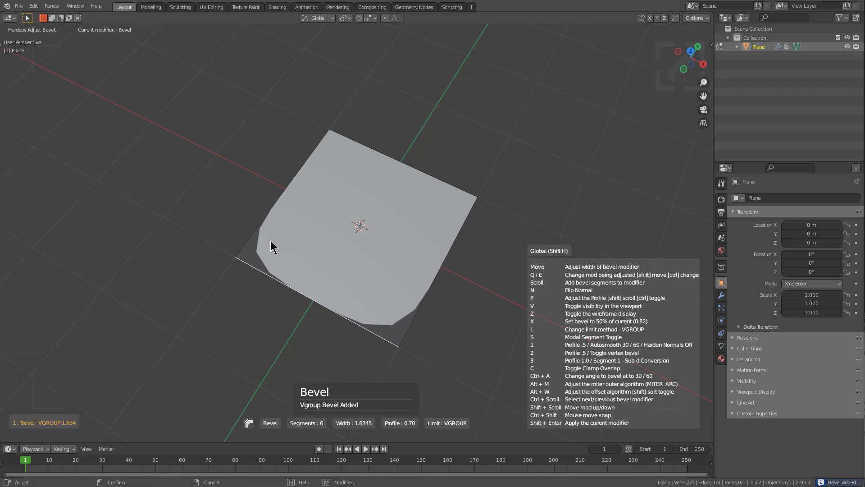
{"action": "key", "text": "2"}
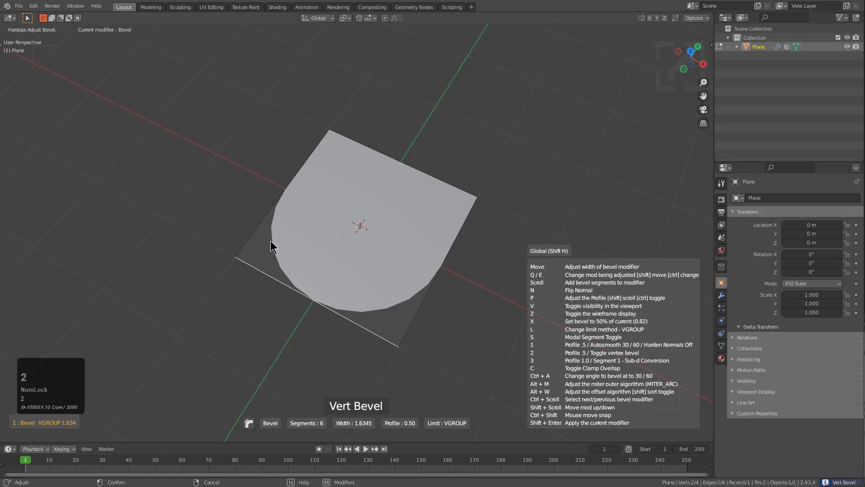
{"action": "scroll", "scroll_direction": "up", "scroll_amount": 3}
{"action": "scroll", "scroll_direction": "down", "scroll_amount": 3}
{"action": "scroll", "scroll_direction": "up", "scroll_amount": 3}
{"action": "left_click", "coordinate": [274, 241]}
{"action": "scroll", "scroll_direction": "down", "scroll_amount": 3}
Step: Stretch the far edge along Y into a long round-ended strip and leave Edit Mode
{"action": "key", "text": "g"}
{"action": "key", "text": "y"}
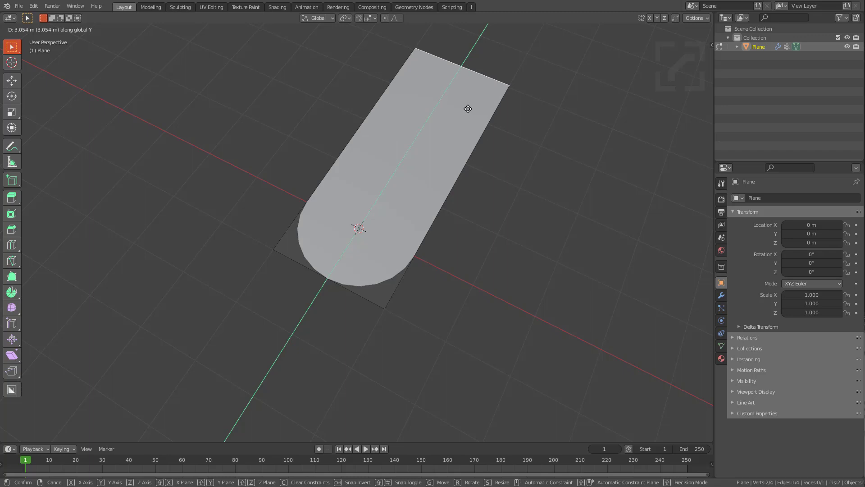
{"action": "left_click", "coordinate": [460, 120]}
{"action": "key", "text": "Tab"}
{"action": "scroll", "scroll_direction": "down", "scroll_amount": 3}
{"action": "middle_click", "coordinate": [395, 209]}
{"action": "middle_click", "coordinate": [391, 220]}
{"action": "scroll", "scroll_direction": "up", "scroll_amount": 3}
{"action": "key", "text": "ctrl+a"}
{"action": "left_click", "coordinate": [392, 200]}
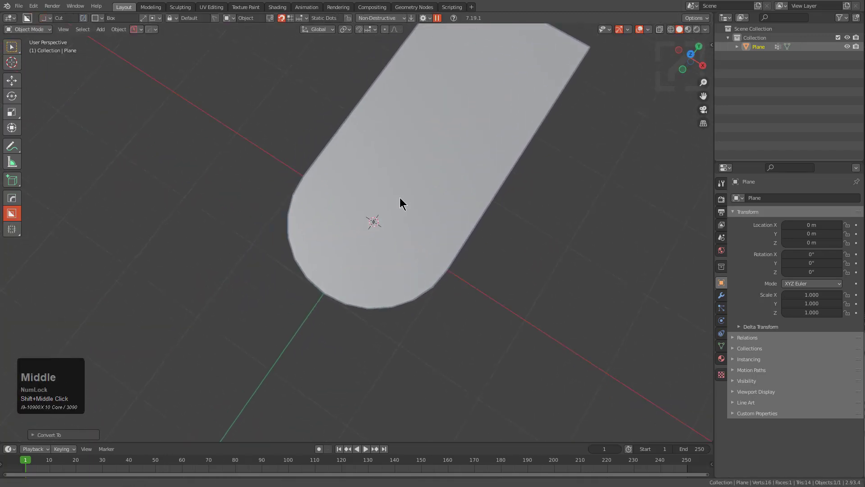
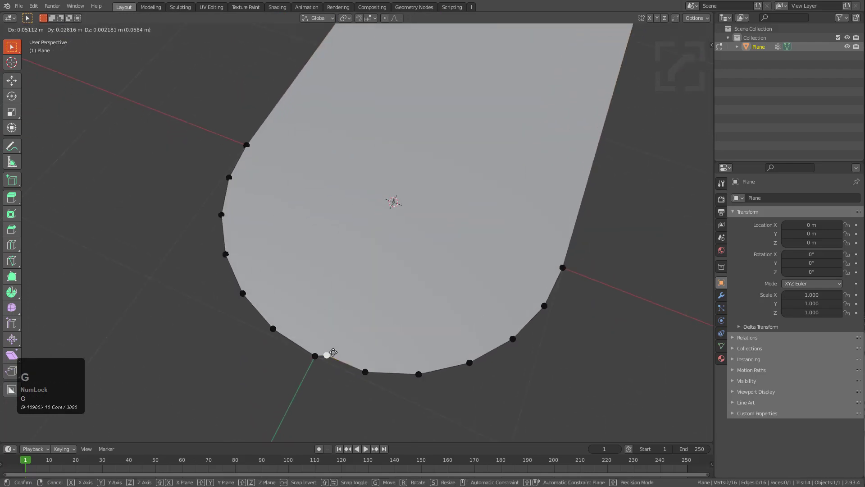
Step: Cancel the stray vertex move and merge the doubled vertex on the rounded end
{"action": "right_click", "coordinate": [339, 345]}
{"action": "key", "text": "g"}
{"action": "right_click", "coordinate": [352, 335]}
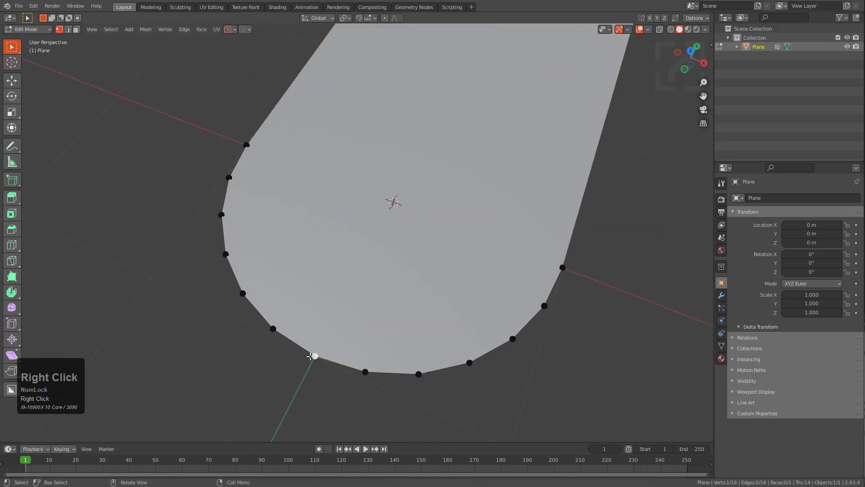
{"action": "key", "text": "x"}
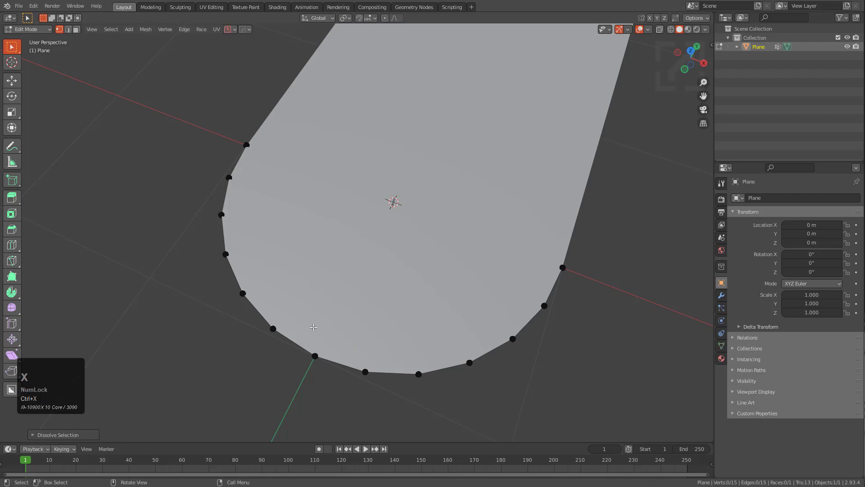
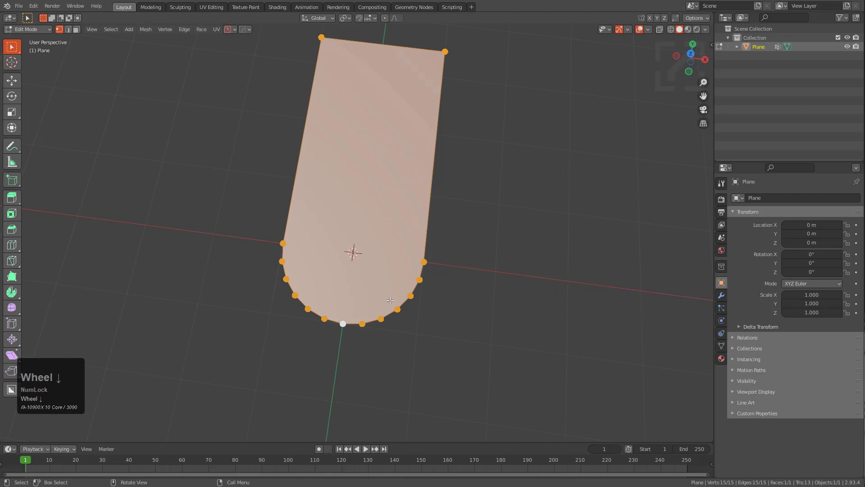
Step: Zoom in on the plate while insetting its face to form a narrow border
{"action": "scroll", "scroll_direction": "up", "scroll_amount": 3}
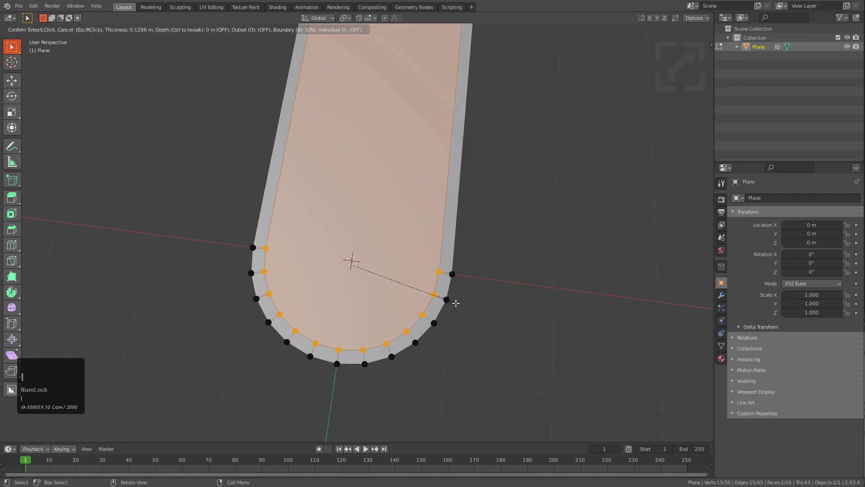
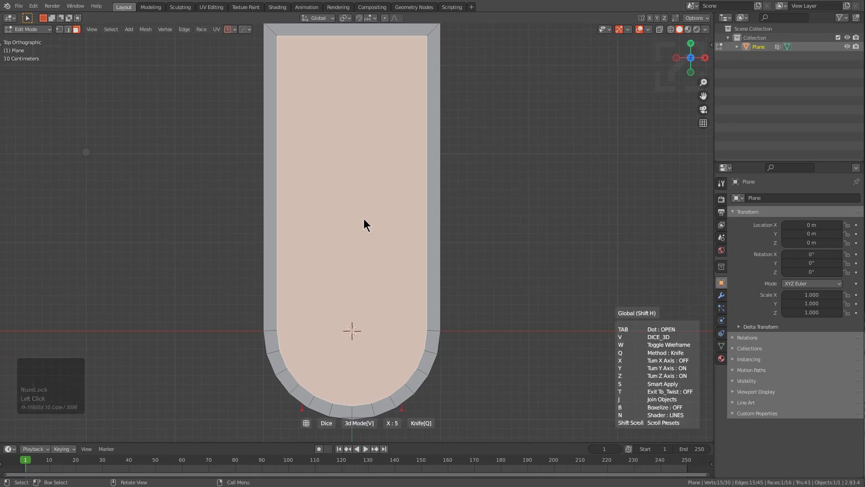
Step: Switch HardOps Dice to a flat 2D grid and set roughly 6 by 15 segments
{"action": "key", "text": "v"}
{"action": "scroll", "scroll_direction": "down", "scroll_amount": 3}
{"action": "scroll", "scroll_direction": "up", "scroll_amount": 3}
{"action": "scroll", "scroll_direction": "down", "scroll_amount": 3}
{"action": "scroll", "scroll_direction": "up", "scroll_amount": 3}
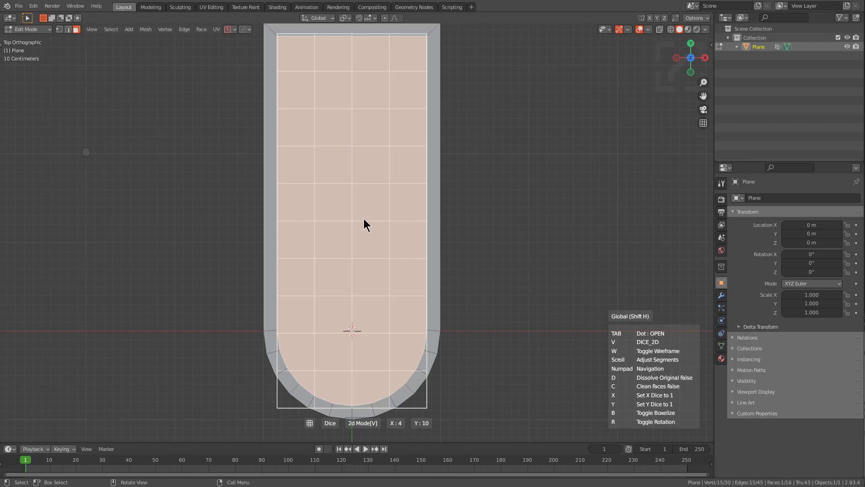
{"action": "scroll", "scroll_direction": "up", "scroll_amount": 3}
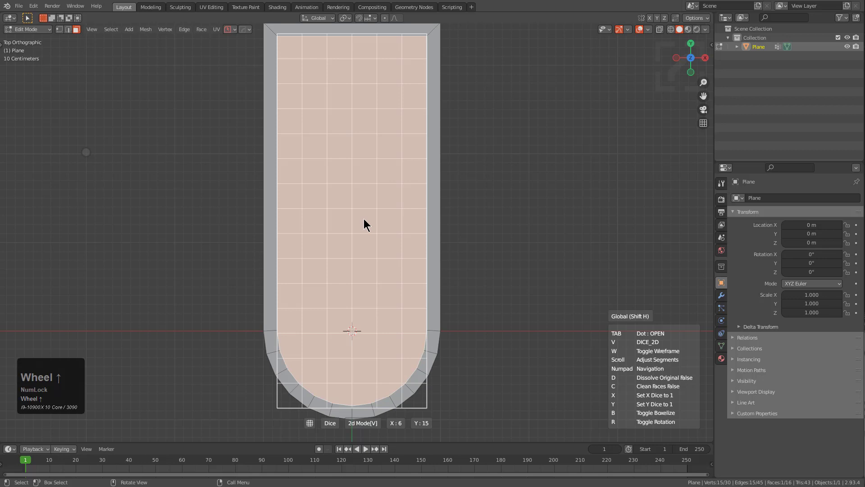
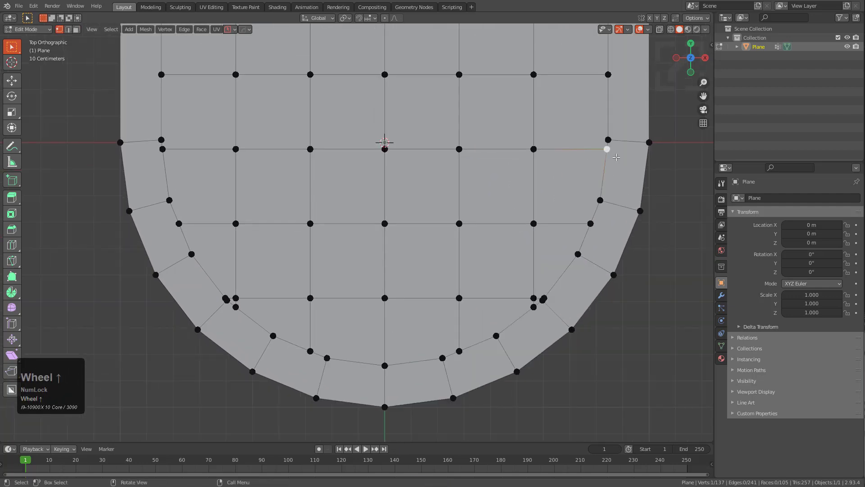
Step: Merge stray vertices where the grid meets the rounded end using HardOps Edit Multi
{"action": "scroll", "scroll_direction": "up", "scroll_amount": 3}
{"action": "key", "text": "q"}
{"action": "left_click", "coordinate": [578, 173]}
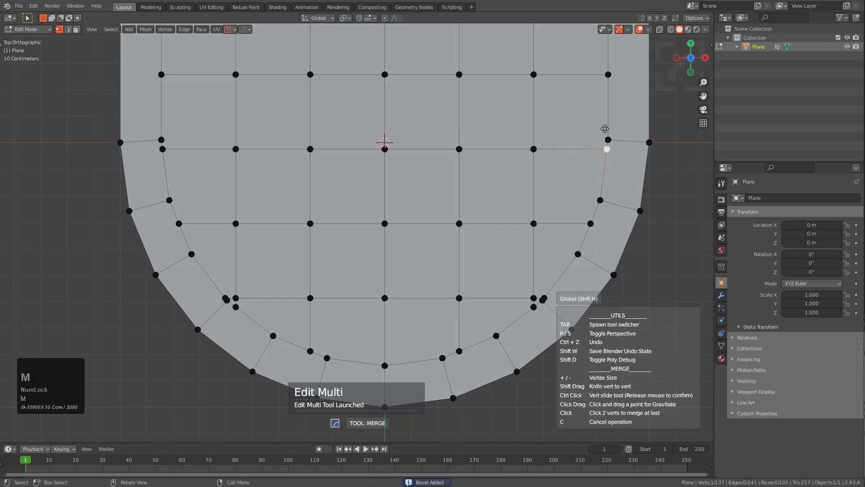
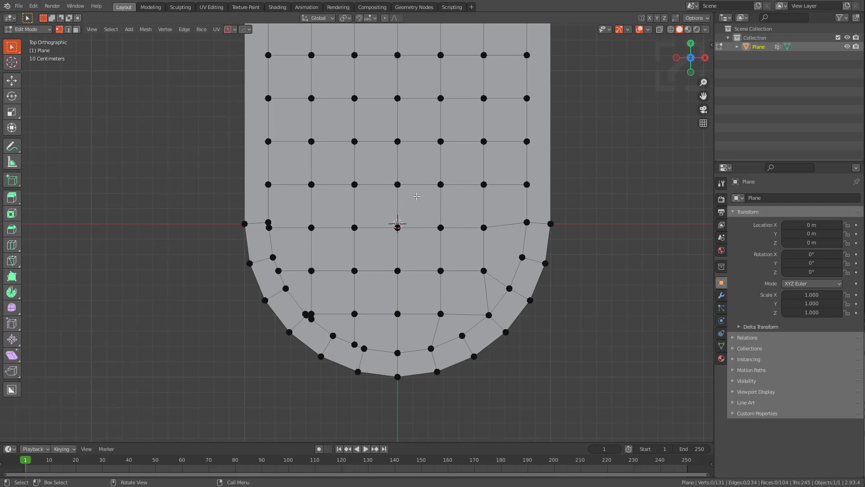
{"action": "key", "text": "alt+x"}
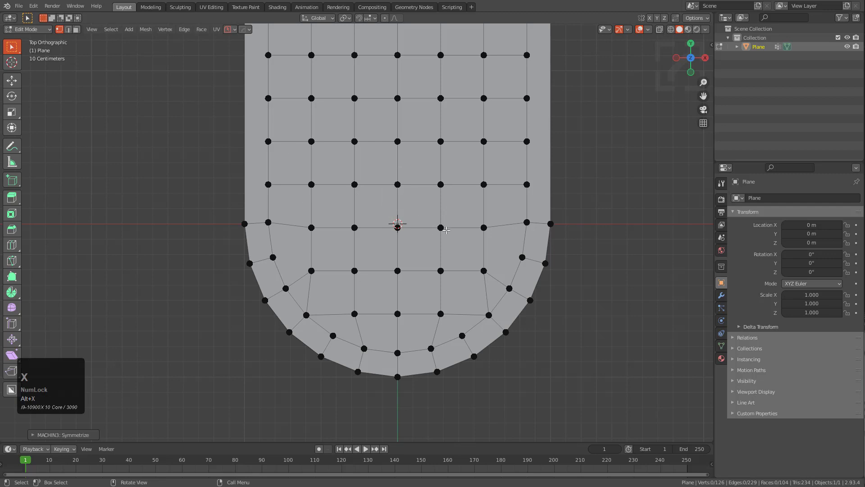
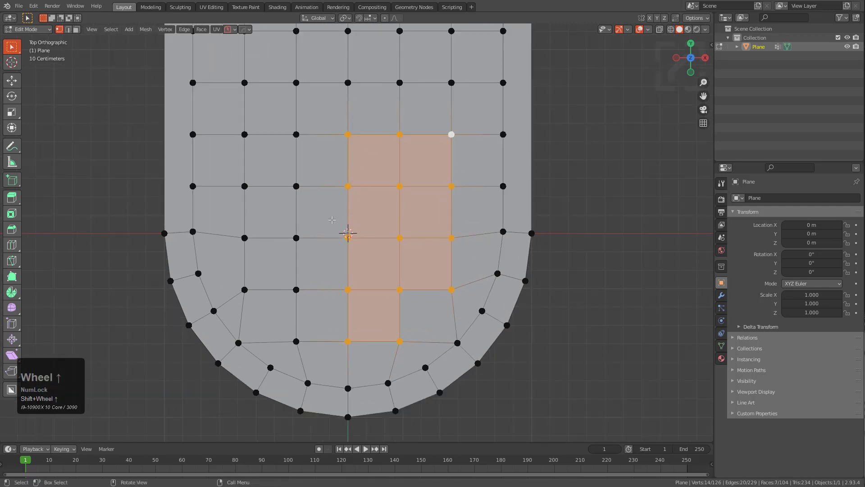
Step: Turn the selected grid vertices into small nine-segment circles via HardOps Circle
{"action": "key", "text": "q"}
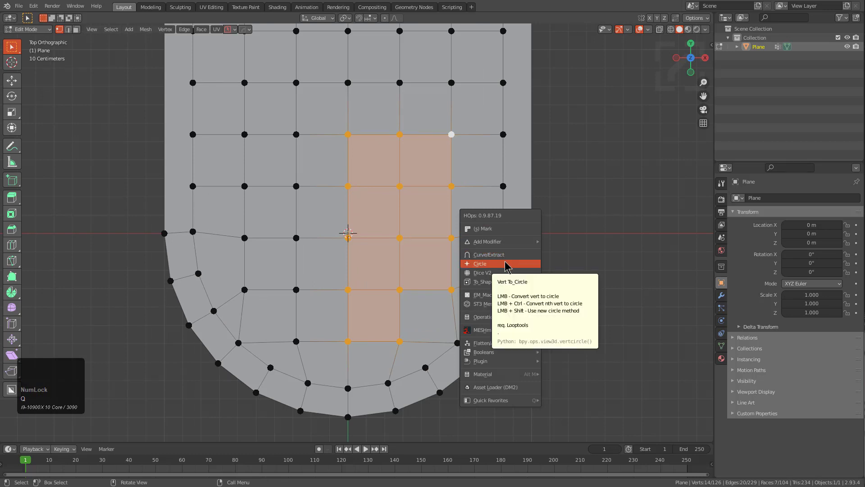
{"action": "left_click", "coordinate": [510, 262]}
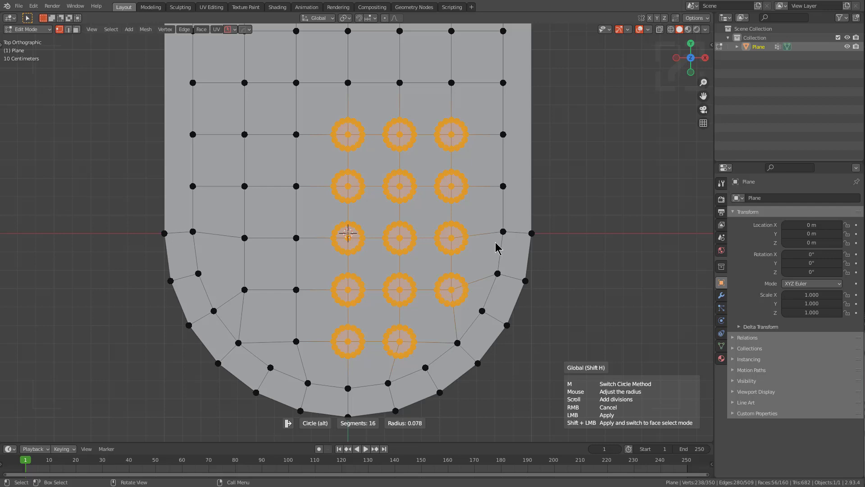
{"action": "scroll", "scroll_direction": "down", "scroll_amount": 3}
{"action": "scroll", "scroll_direction": "up", "scroll_amount": 3}
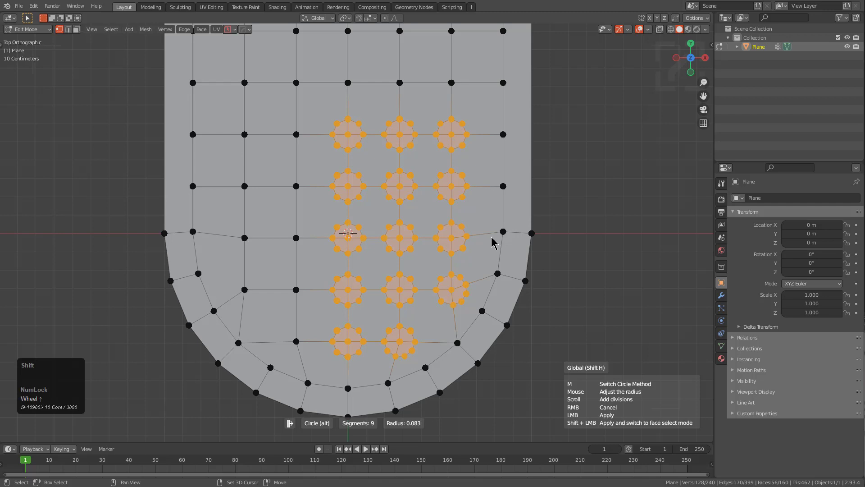
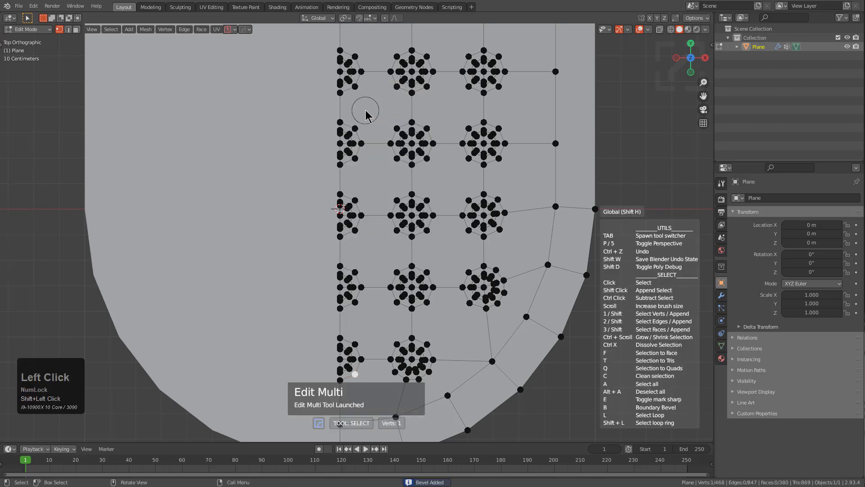
Step: Switch Edit Multi to Join and connect a ring vertex to a neighbouring grid point
{"action": "key", "text": "j"}
{"action": "left_click", "coordinate": [361, 55]}
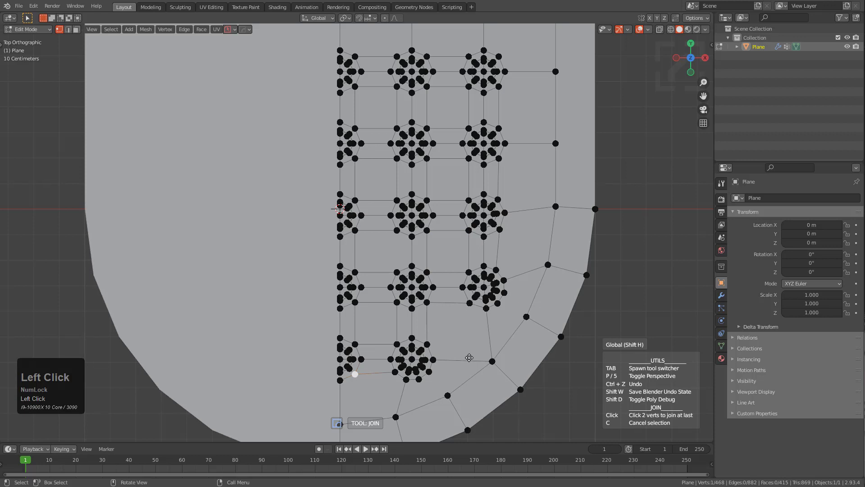
Step: Join another ring vertex to its neighbouring grid vertex with a new edge
{"action": "left_click", "coordinate": [460, 370]}
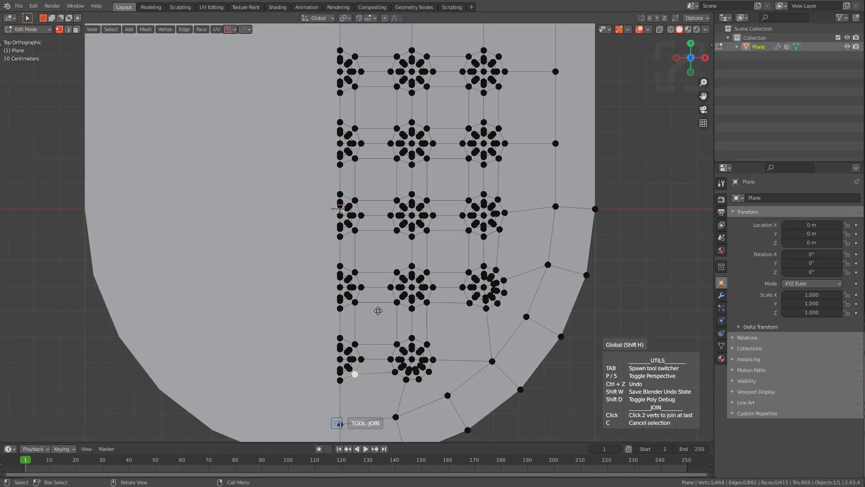
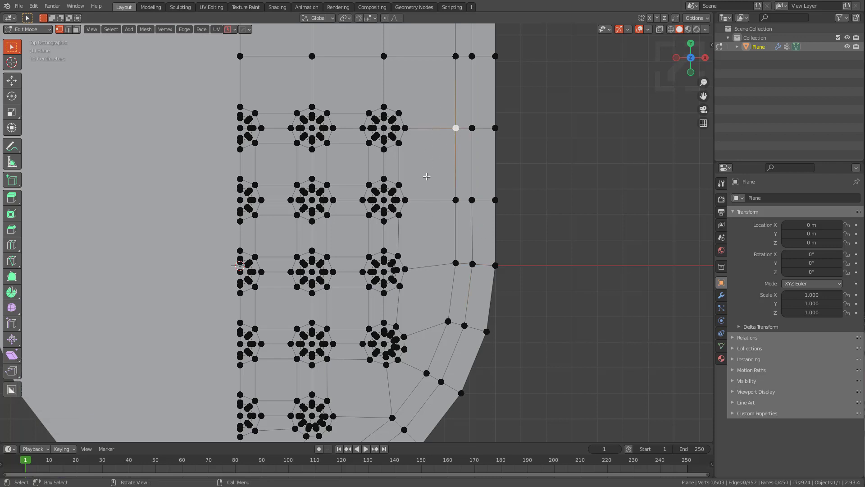
Step: Leave mesh editing and orbit to view the mirrored plate's grid of recessed holes
{"action": "scroll", "scroll_direction": "down", "scroll_amount": 3}
{"action": "middle_click", "coordinate": [388, 178]}
{"action": "scroll", "scroll_direction": "down", "scroll_amount": 3}
{"action": "middle_click", "coordinate": [376, 166]}
{"action": "key", "text": "alt+v"}
{"action": "left_click", "coordinate": [325, 177]}
{"action": "middle_click", "coordinate": [341, 244]}
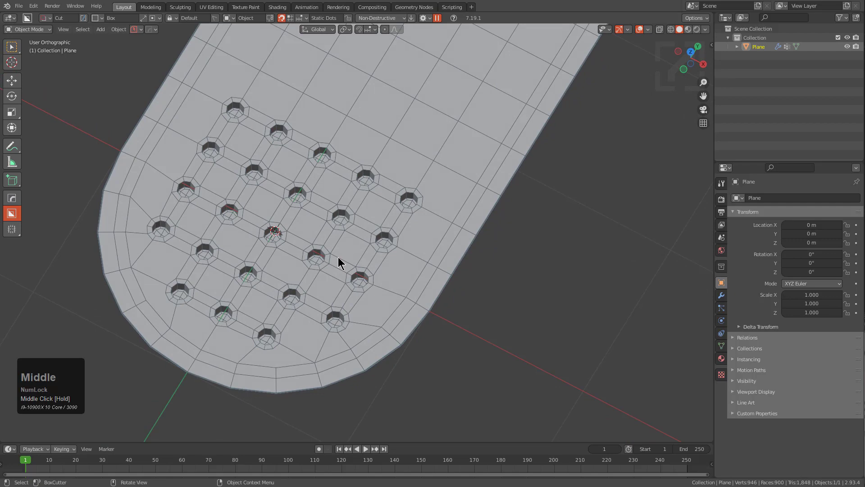
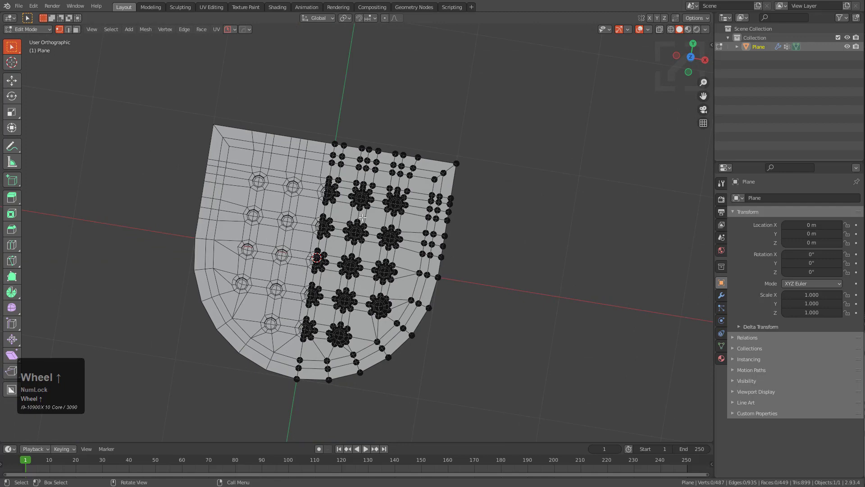
Step: Duplicate the holed plate in place and hide the spare copy
{"action": "middle_click", "coordinate": [369, 220]}
{"action": "key", "text": "shift+d"}
{"action": "right_click", "coordinate": [412, 186]}
{"action": "key", "text": "h"}
{"action": "left_click", "coordinate": [389, 216]}
Step: Switch to top orthographic view and frame the plate for the new cube cutter
{"action": "key", "text": "KP_4"}
{"action": "key", "text": "KP_7"}
{"action": "scroll", "scroll_direction": "up", "scroll_amount": 3}
{"action": "middle_click", "coordinate": [475, 176]}
{"action": "scroll", "scroll_direction": "up", "scroll_amount": 3}
Step: Switch the HardOps cutter shape to Decap via the Selector and align it along the Y axis
{"action": "key", "text": "q"}
{"action": "type", "text": "qot"}
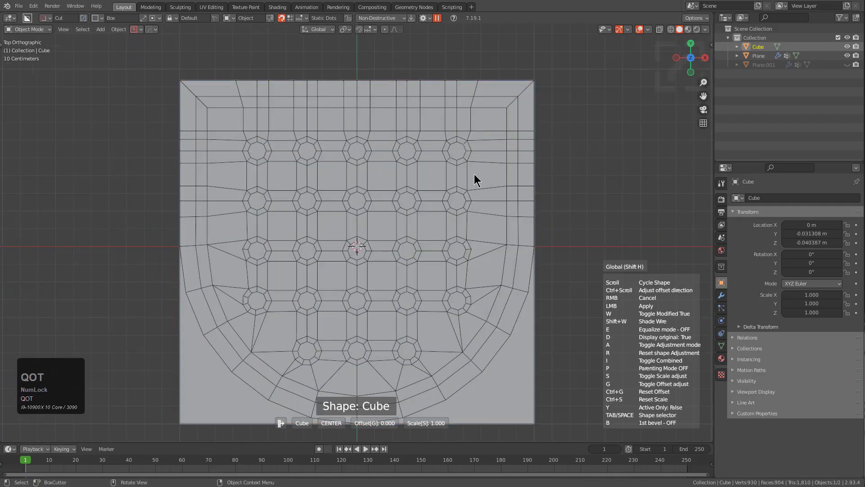
{"action": "key", "text": "space"}
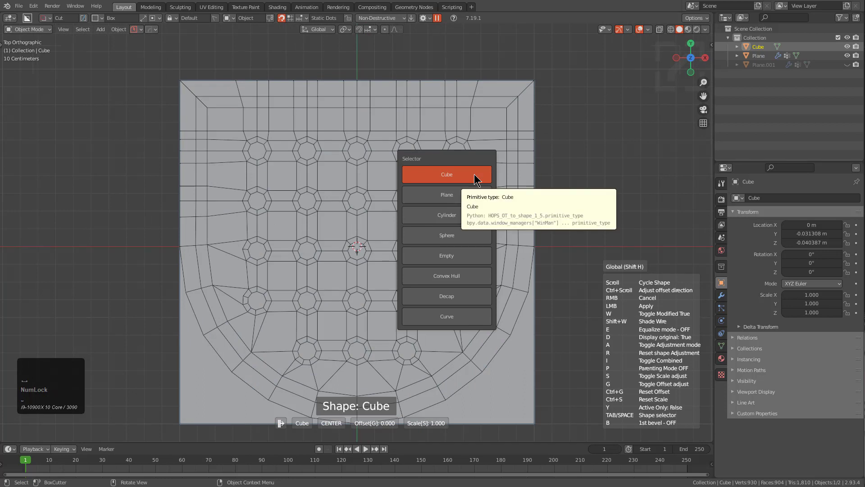
{"action": "left_click_drag", "start_coordinate": [471, 300], "coordinate": [496, 295]}
{"action": "key", "text": "x"}
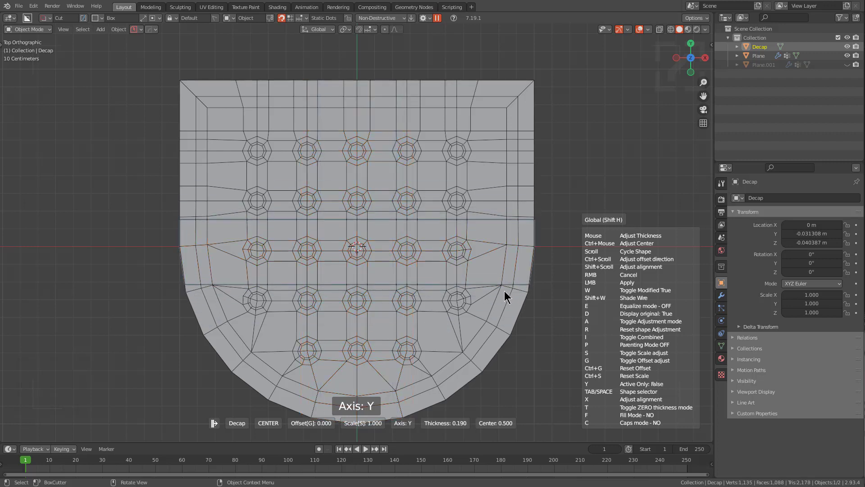
Step: Hide the original plate, set the decap caps to ARRAY mode and confirm the slice
{"action": "key", "text": "d"}
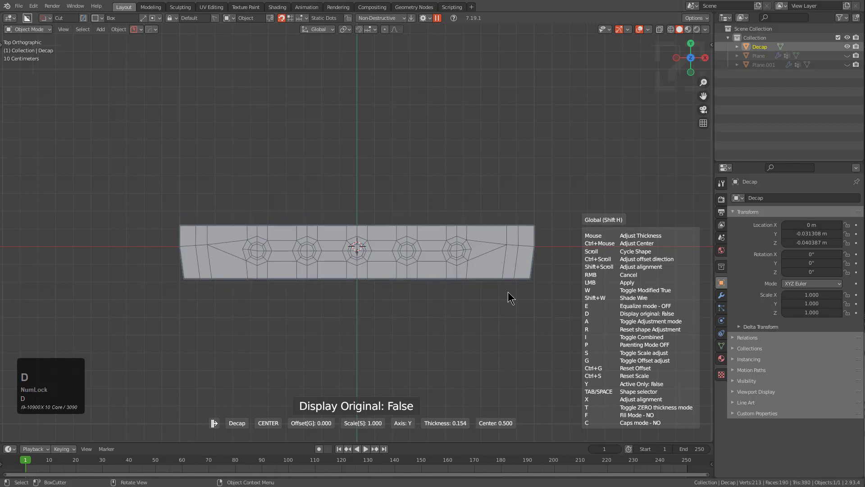
{"action": "key", "text": "c"}
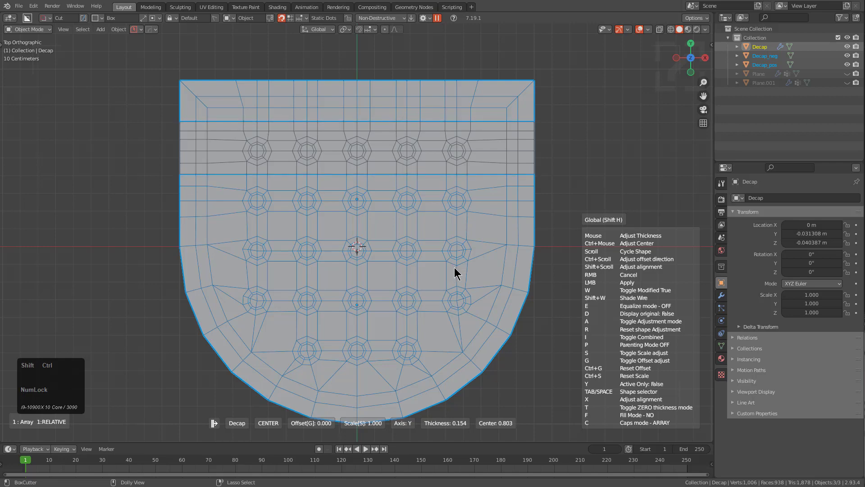
{"action": "left_click", "coordinate": [458, 268]}
{"action": "scroll", "scroll_direction": "down", "scroll_amount": 3}
{"action": "key", "text": "g"}
{"action": "right_click", "coordinate": [365, 222]}
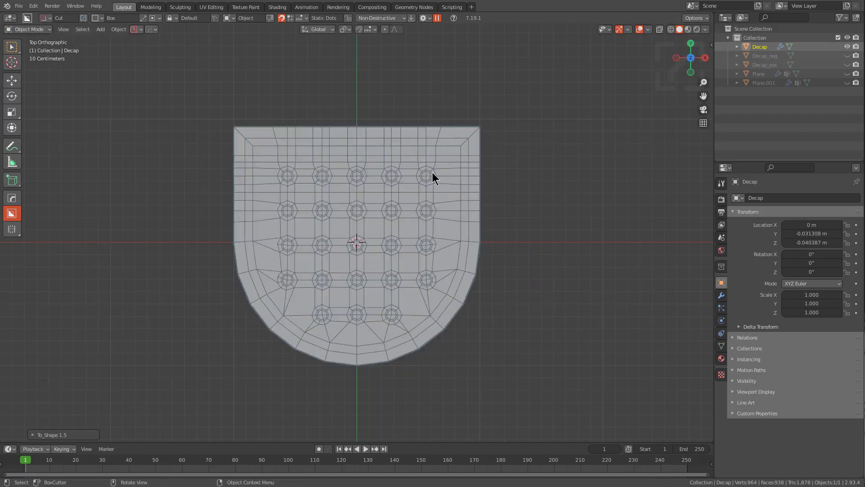
Step: Inspect the Decap mesh around its top row of holes in Edit Mode
{"action": "key", "text": "q"}
{"action": "left_click", "coordinate": [437, 159]}
{"action": "scroll", "scroll_direction": "up", "scroll_amount": 3}
{"action": "scroll", "scroll_direction": "up", "scroll_amount": 3}
{"action": "scroll", "scroll_direction": "down", "scroll_amount": 3}
{"action": "scroll", "scroll_direction": "up", "scroll_amount": 3}
{"action": "right_click", "coordinate": [437, 159]}
Step: Select Plane.001 and move it upward along Z above the original plate
{"action": "scroll", "scroll_direction": "up", "scroll_amount": 3}
{"action": "left_click_drag", "start_coordinate": [395, 172], "coordinate": [400, 219]}
{"action": "scroll", "scroll_direction": "up", "scroll_amount": 3}
{"action": "middle_click", "coordinate": [373, 231]}
{"action": "scroll", "scroll_direction": "up", "scroll_amount": 3}
{"action": "scroll", "scroll_direction": "down", "scroll_amount": 3}
{"action": "scroll", "scroll_direction": "up", "scroll_amount": 3}
{"action": "scroll", "scroll_direction": "down", "scroll_amount": 3}
{"action": "scroll", "scroll_direction": "up", "scroll_amount": 3}
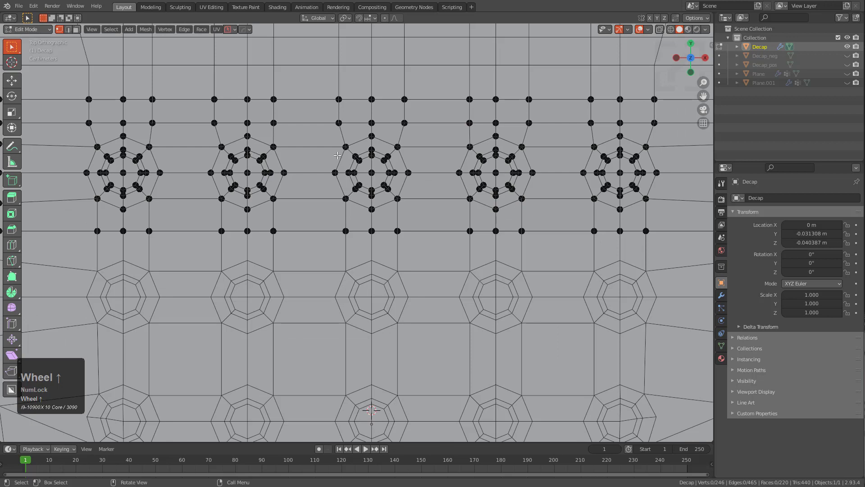
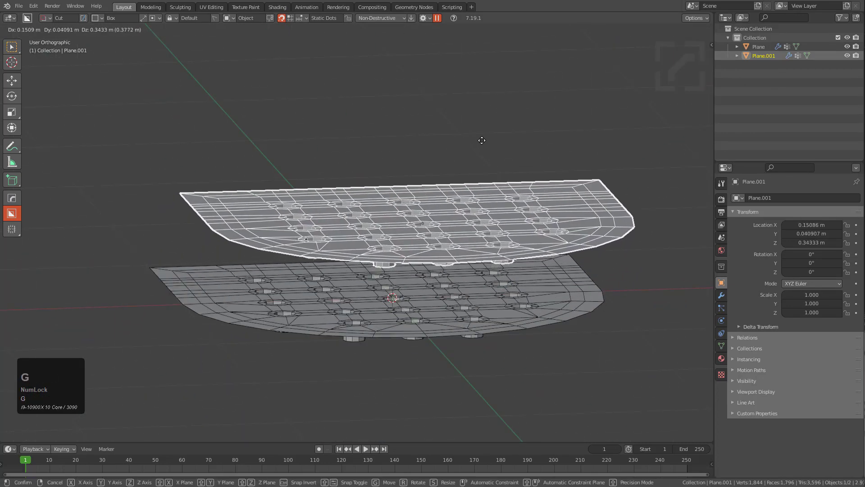
Step: Lift the spare plate copy, hide it again and return to the original plate's mesh
{"action": "right_click", "coordinate": [485, 139]}
{"action": "middle_click", "coordinate": [458, 176]}
{"action": "key", "text": "g"}
{"action": "right_click", "coordinate": [485, 202]}
{"action": "key", "text": "h"}
{"action": "left_click", "coordinate": [449, 254]}
{"action": "middle_click", "coordinate": [442, 261]}
{"action": "scroll", "scroll_direction": "up", "scroll_amount": 3}
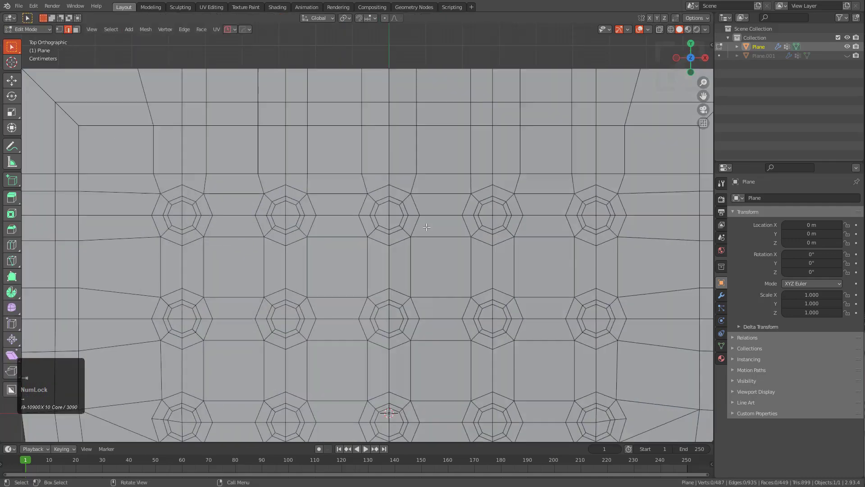
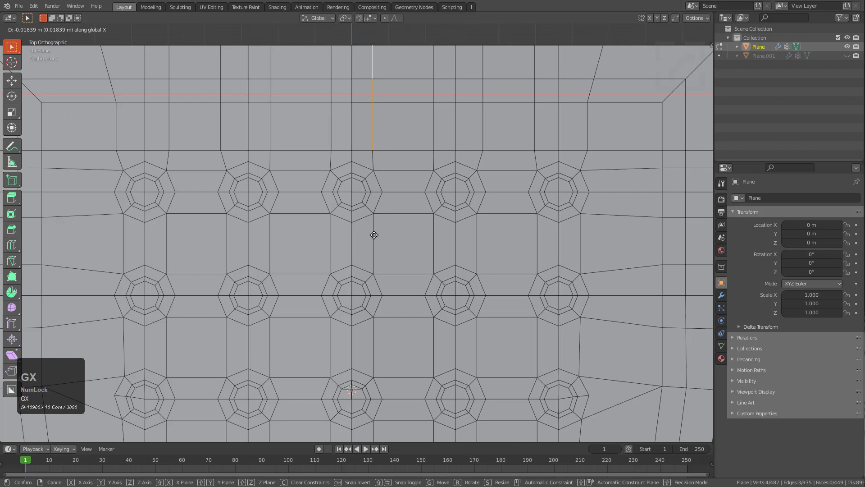
Step: Edge-slide a border vertex along X, then rerun the array-capped decap
{"action": "key", "text": "ctrl+shift+Tab"}
{"action": "left_click", "coordinate": [376, 277]}
{"action": "key", "text": "ctrl+g"}
{"action": "key", "text": "ctrl+x"}
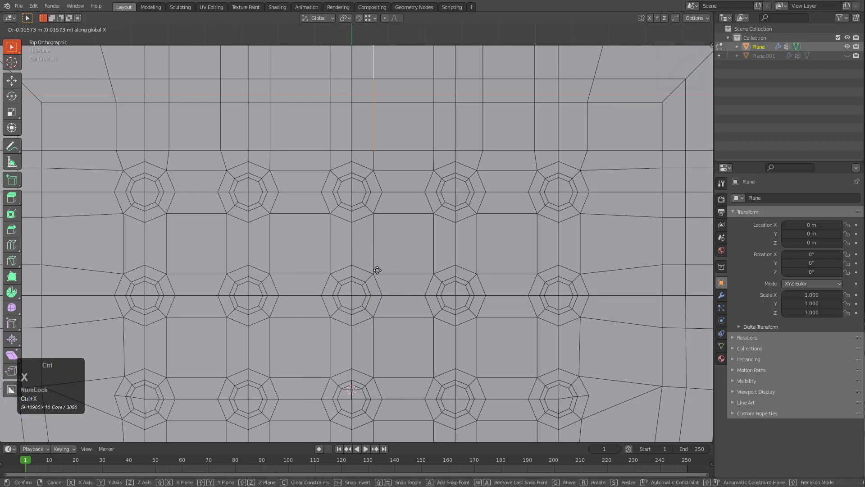
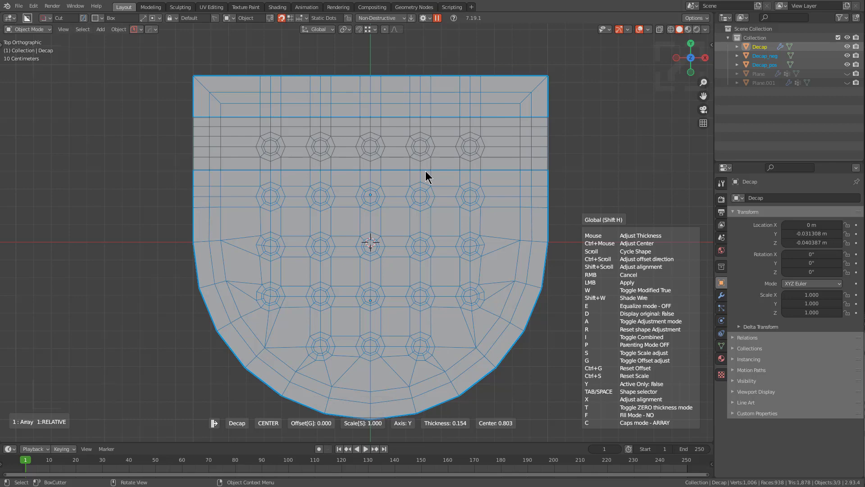
Step: Add an Array V2 modifier to the Decap from the HardOps Q menu
{"action": "double_click", "coordinate": [429, 172]}
{"action": "scroll", "scroll_direction": "down", "scroll_amount": 3}
{"action": "middle_click", "coordinate": [420, 186]}
{"action": "scroll", "scroll_direction": "up", "scroll_amount": 3}
{"action": "key", "text": "q"}
{"action": "left_click", "coordinate": [412, 205]}
{"action": "scroll", "scroll_direction": "up", "scroll_amount": 3}
{"action": "scroll", "scroll_direction": "up", "scroll_amount": 3}
{"action": "scroll", "scroll_direction": "down", "scroll_amount": 3}
{"action": "scroll", "scroll_direction": "up", "scroll_amount": 3}
{"action": "scroll", "scroll_direction": "down", "scroll_amount": 3}
{"action": "scroll", "scroll_direction": "up", "scroll_amount": 3}
{"action": "scroll", "scroll_direction": "down", "scroll_amount": 3}
{"action": "scroll", "scroll_direction": "up", "scroll_amount": 3}
{"action": "left_click", "coordinate": [412, 204]}
{"action": "scroll", "scroll_direction": "up", "scroll_amount": 3}
Step: Add a Weld modifier with 0.01145 m merge distance to join the arrayed pieces
{"action": "key", "text": "q"}
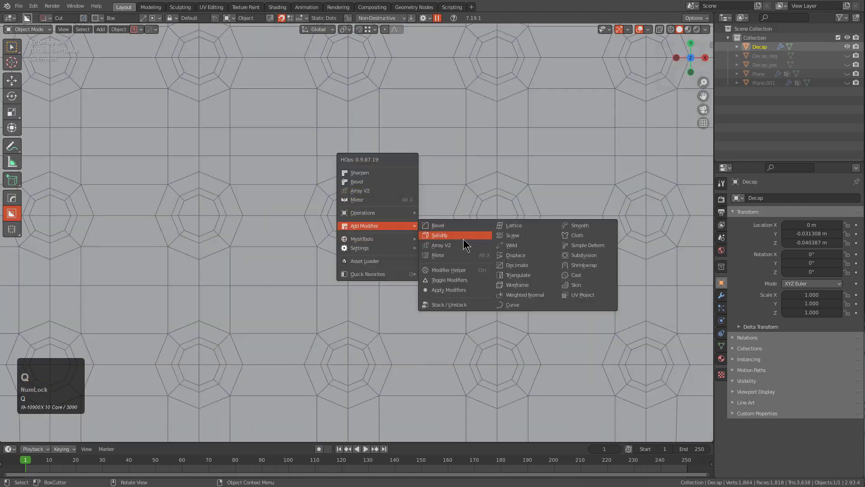
{"action": "double_click", "coordinate": [514, 247]}
{"action": "scroll", "scroll_direction": "up", "scroll_amount": 3}
{"action": "left_click", "coordinate": [512, 247]}
{"action": "scroll", "scroll_direction": "down", "scroll_amount": 3}
{"action": "left_click", "coordinate": [721, 296]}
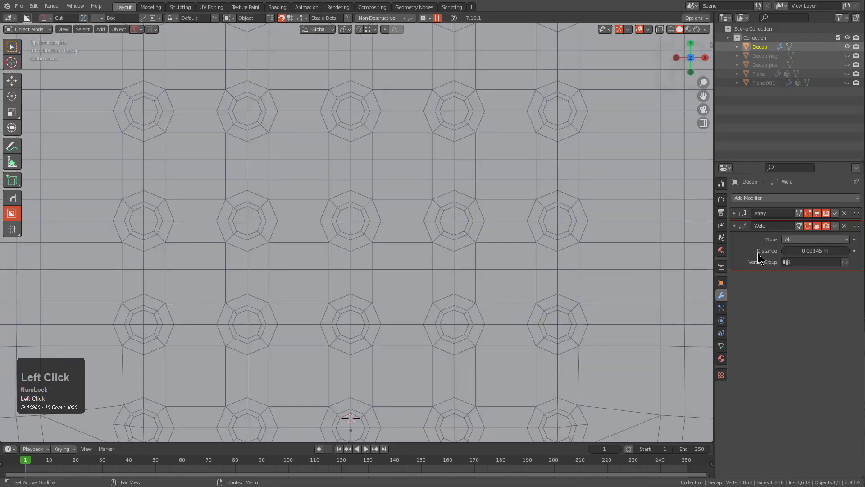
{"action": "scroll", "scroll_direction": "down", "scroll_amount": 3}
{"action": "middle_click", "coordinate": [413, 228]}
{"action": "scroll", "scroll_direction": "up", "scroll_amount": 3}
{"action": "middle_click", "coordinate": [384, 201]}
Step: Add a level-2 Subdivision Surface so the plate becomes smooth with recessed holes
{"action": "key", "text": "ctrl+1"}
{"action": "key", "text": "ctrl+2"}
{"action": "key", "text": "alt+v"}
{"action": "left_click", "coordinate": [446, 182]}
{"action": "scroll", "scroll_direction": "down", "scroll_amount": 3}
{"action": "left_click_drag", "start_coordinate": [414, 216], "coordinate": [458, 200]}
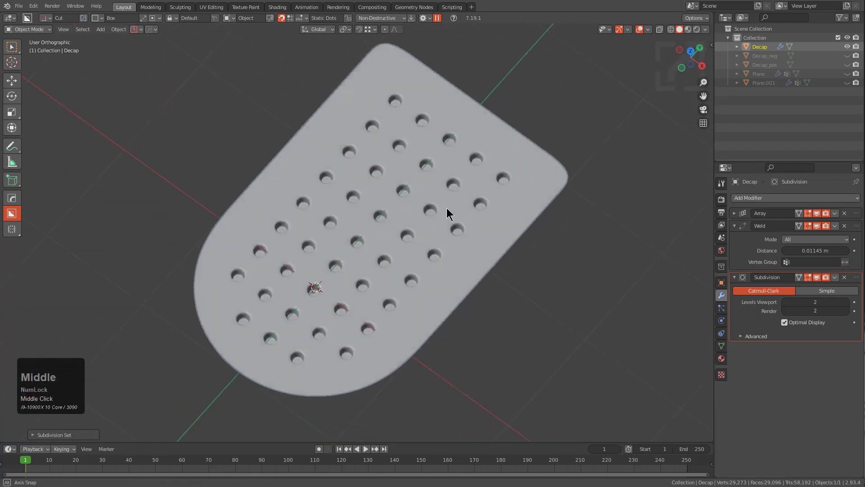
Step: Raise the Array modifier count with the modal array tool to add more rows of holes
{"action": "scroll", "scroll_direction": "up", "scroll_amount": 3}
{"action": "key", "text": "q"}
{"action": "left_click", "coordinate": [443, 212]}
{"action": "scroll", "scroll_direction": "up", "scroll_amount": 3}
{"action": "left_click", "coordinate": [444, 211]}
{"action": "scroll", "scroll_direction": "down", "scroll_amount": 3}
{"action": "middle_click", "coordinate": [439, 202]}
{"action": "scroll", "scroll_direction": "up", "scroll_amount": 3}
{"action": "left_click_drag", "start_coordinate": [394, 231], "coordinate": [484, 183]}
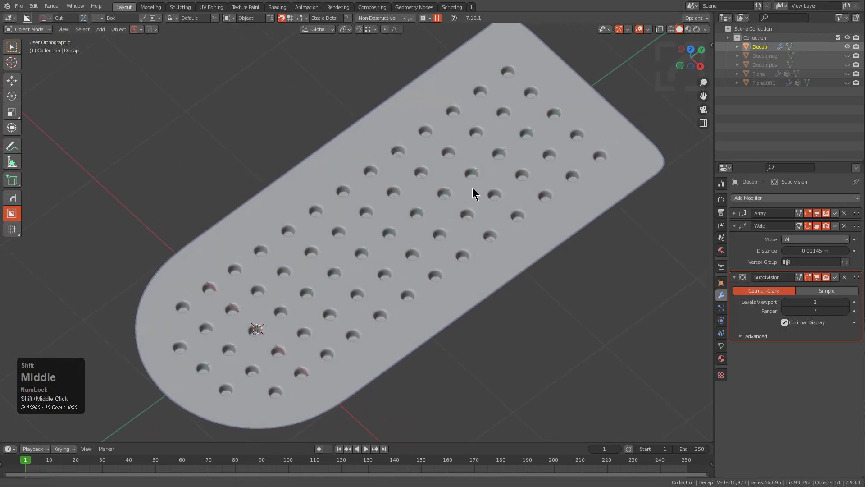
{"action": "scroll", "scroll_direction": "down", "scroll_amount": 3}
{"action": "left_click_drag", "start_coordinate": [467, 187], "coordinate": [485, 217]}
Step: Show the wireframe overlay on the plate through the HardOps helper
{"action": "key", "text": "alt+Num_Lock"}
{"action": "middle_click", "coordinate": [485, 217]}
{"action": "key", "text": "alt+v"}
{"action": "left_click", "coordinate": [438, 237]}
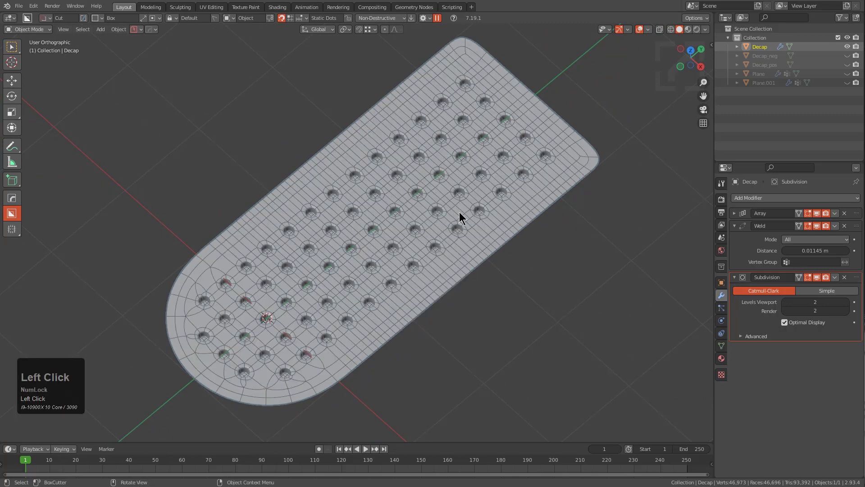
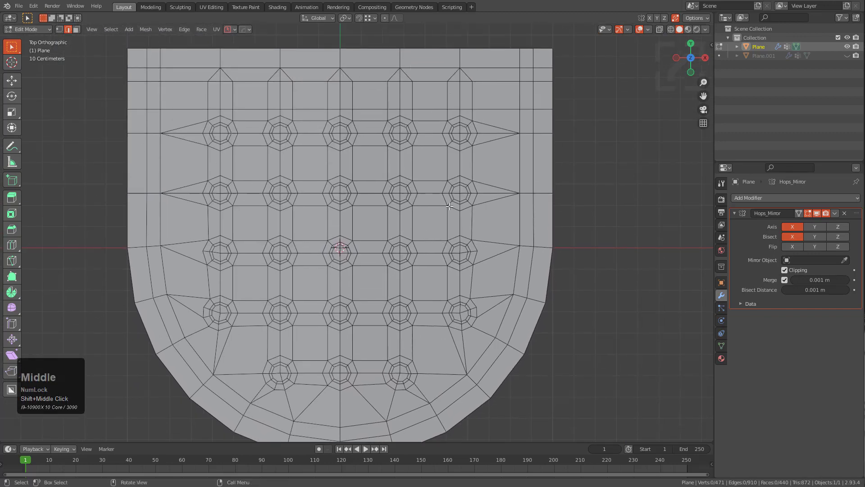
Step: Leave Edit Mode and review the Decap's modifiers in the HardOps Q menu
{"action": "key", "text": "alt+a"}
{"action": "double_click", "coordinate": [441, 203]}
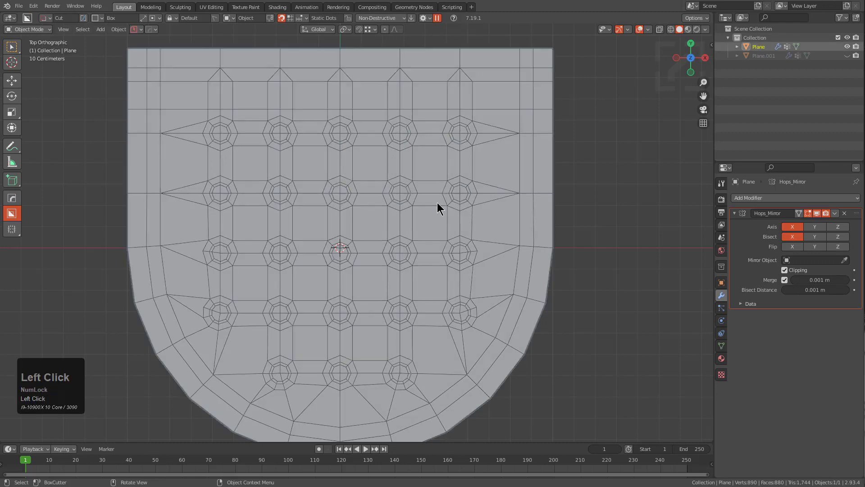
{"action": "key", "text": "q"}
{"action": "type", "text": "qot"}
{"action": "left_click", "coordinate": [441, 203]}
{"action": "scroll", "scroll_direction": "down", "scroll_amount": 3}
{"action": "middle_click", "coordinate": [432, 168]}
{"action": "scroll", "scroll_direction": "up", "scroll_amount": 3}
{"action": "key", "text": "q"}
{"action": "left_click", "coordinate": [410, 195]}
{"action": "scroll", "scroll_direction": "up", "scroll_amount": 3}
{"action": "left_click", "coordinate": [411, 194]}
{"action": "scroll", "scroll_direction": "down", "scroll_amount": 3}
{"action": "middle_click", "coordinate": [414, 244]}
{"action": "scroll", "scroll_direction": "up", "scroll_amount": 3}
Step: Apply the Decap's Array modifier, hiding the leftover duplicate piece
{"action": "key", "text": "ctrl+1"}
{"action": "key", "text": "ctrl+2"}
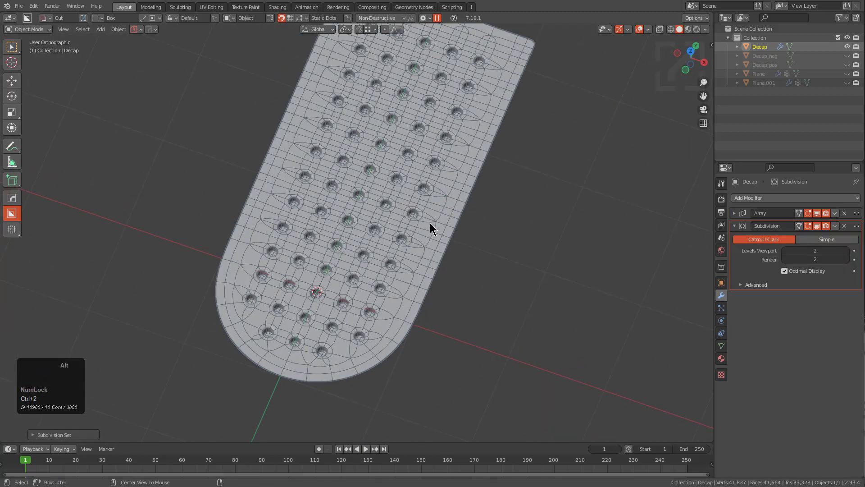
{"action": "key", "text": "alt+v"}
{"action": "left_click", "coordinate": [369, 243]}
{"action": "middle_click", "coordinate": [386, 252]}
{"action": "scroll", "scroll_direction": "up", "scroll_amount": 3}
{"action": "scroll", "scroll_direction": "down", "scroll_amount": 3}
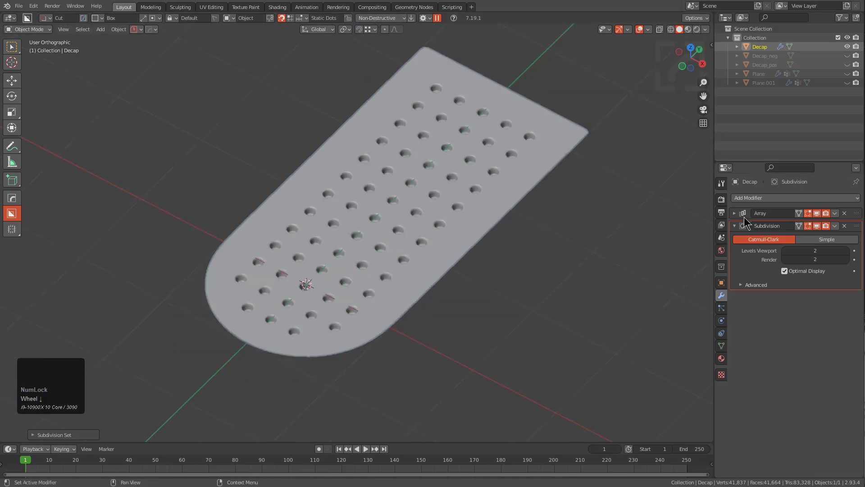
{"action": "middle_click", "coordinate": [468, 220]}
{"action": "key", "text": "shift+d"}
{"action": "right_click", "coordinate": [466, 215]}
{"action": "key", "text": "h"}
{"action": "left_click", "coordinate": [415, 234]}
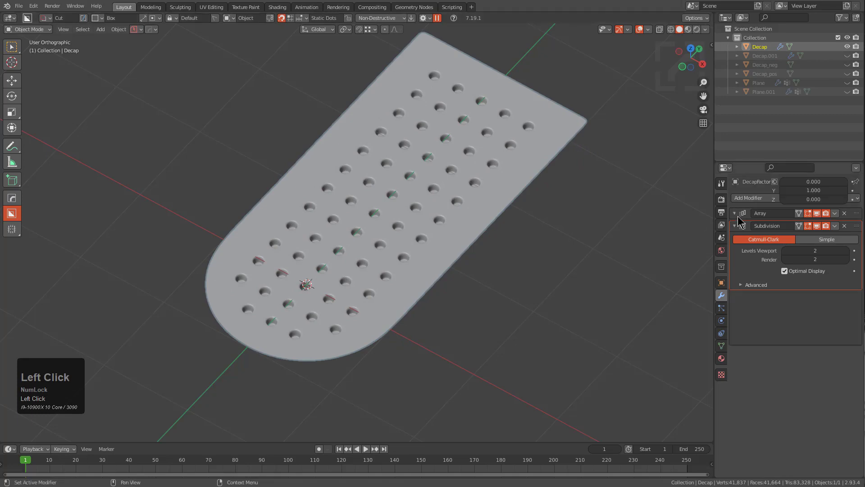
{"action": "key", "text": "ctrl+a"}
Step: Select the whole mesh in Edit Mode and extrude it down along Z into a thick slab
{"action": "key", "text": "Tab"}
{"action": "key", "text": "a"}
{"action": "key", "text": "shift+`"}
{"action": "scroll", "scroll_direction": "up", "scroll_amount": 3}
{"action": "key", "text": "e"}
{"action": "key", "text": "z"}
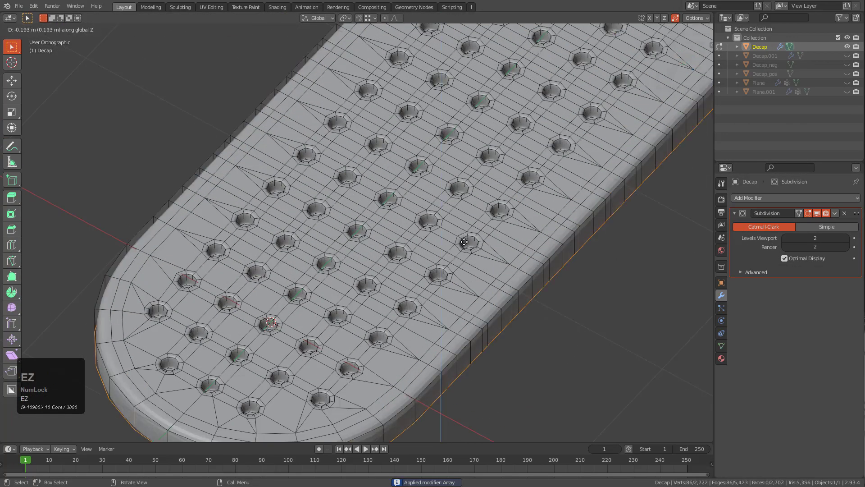
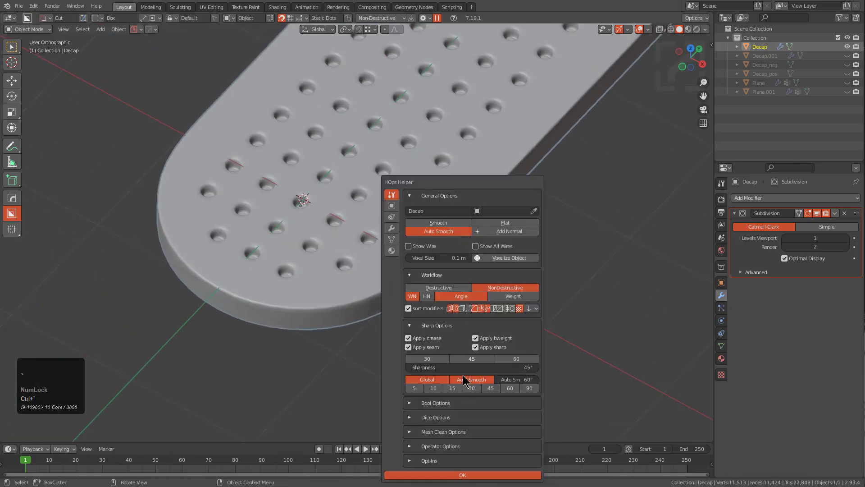
Step: Set the slab to Smooth/Auto Smooth in HOps Helper, viewport subdivision 2, and toggle perspective
{"action": "double_click", "coordinate": [466, 378]}
{"action": "middle_click", "coordinate": [401, 276]}
{"action": "scroll", "scroll_direction": "down", "scroll_amount": 3}
{"action": "middle_click", "coordinate": [421, 233]}
{"action": "scroll", "scroll_direction": "up", "scroll_amount": 3}
{"action": "middle_click", "coordinate": [426, 287]}
{"action": "key", "text": "ctrl+2"}
{"action": "middle_click", "coordinate": [416, 260]}
{"action": "scroll", "scroll_direction": "down", "scroll_amount": 3}
{"action": "middle_click", "coordinate": [441, 230]}
{"action": "key", "text": "KP_5"}
{"action": "middle_click", "coordinate": [397, 265]}
{"action": "middle_click", "coordinate": [480, 215]}
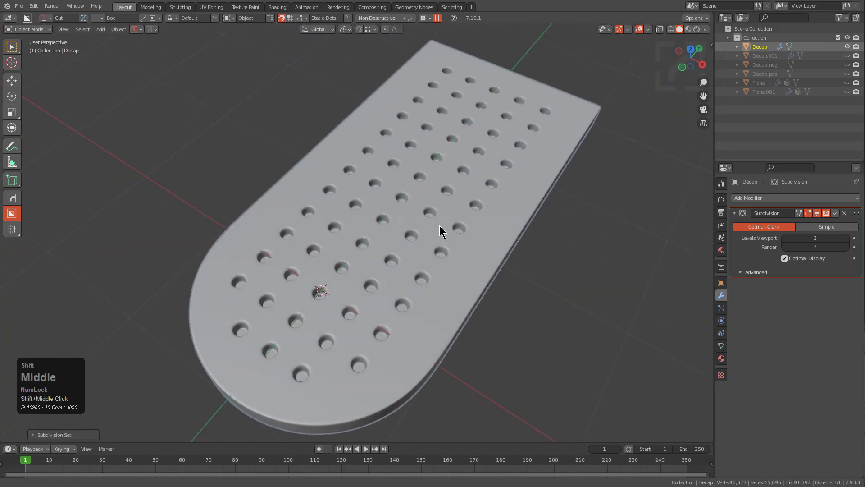